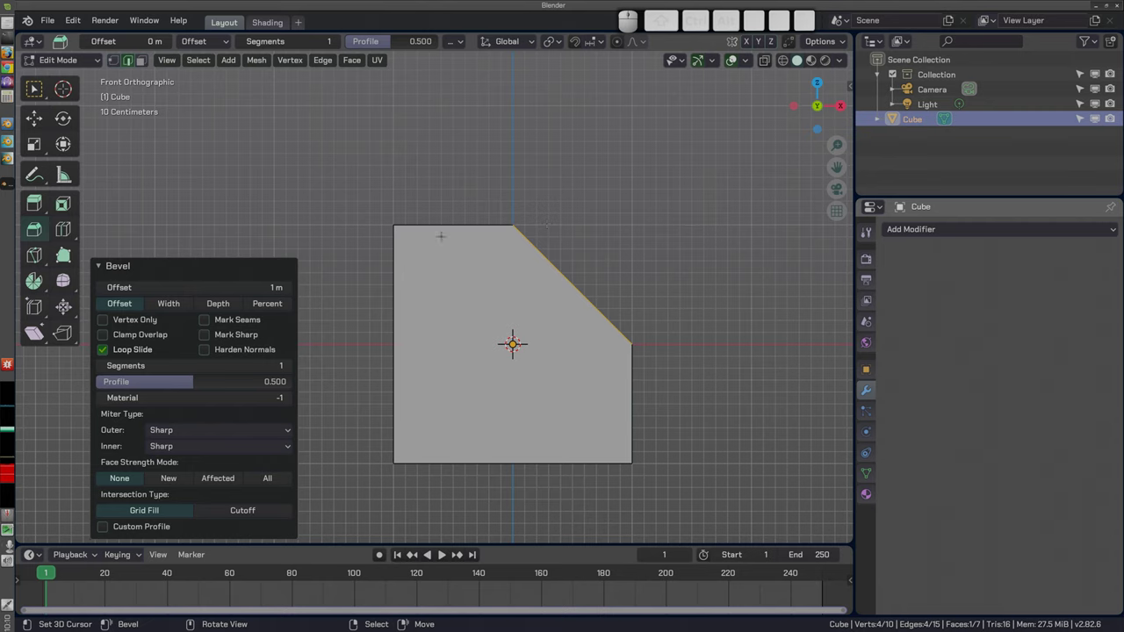
# Try a 1.5 m bevel amount in Offset mode, then return it to 1 m
pyautogui.click(199, 287)
pyautogui.press('1')
pyautogui.press('.')
pyautogui.press('5')
pyautogui.press('Return')
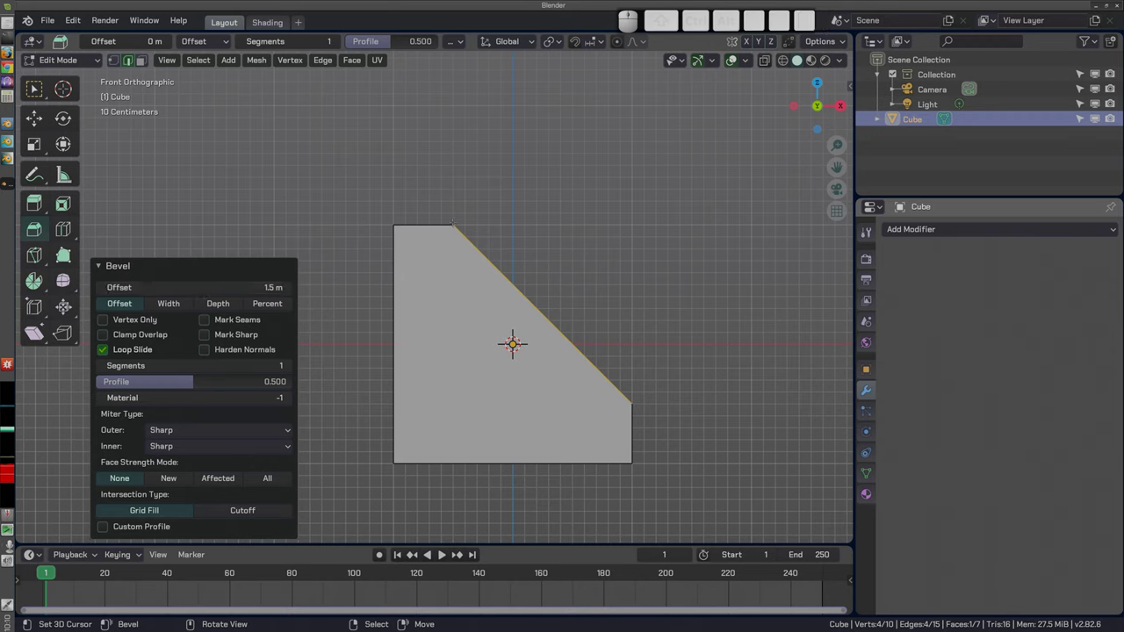
pyautogui.click(179, 283)
pyautogui.press('1')
# Switch the 1 m bevel to Width, check it from the front view, then to Depth
pyautogui.click(194, 276)
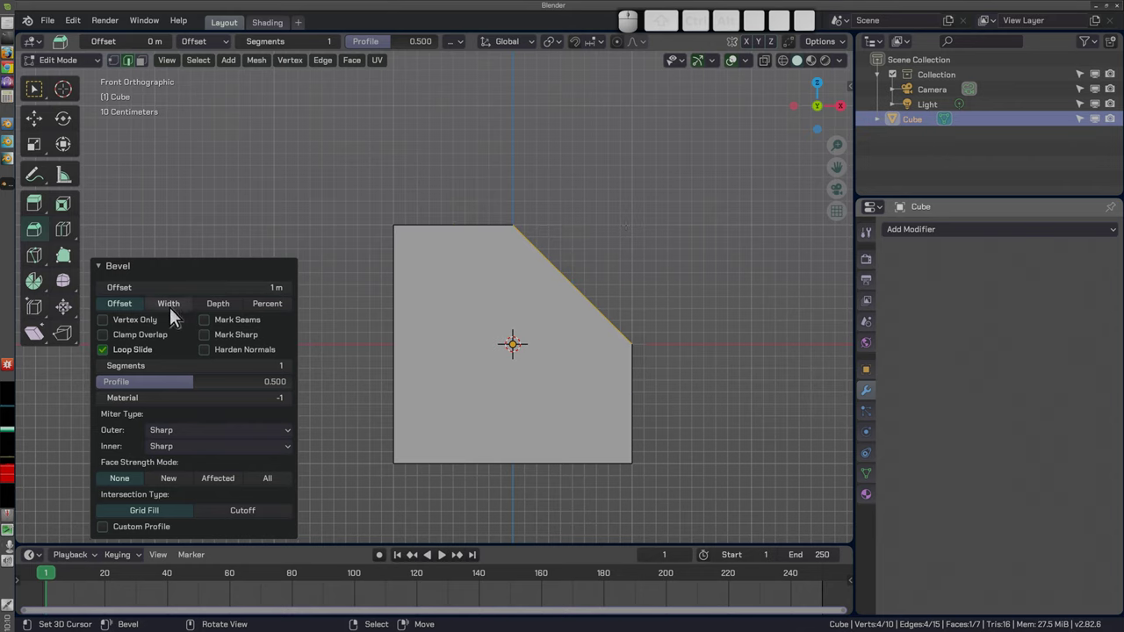
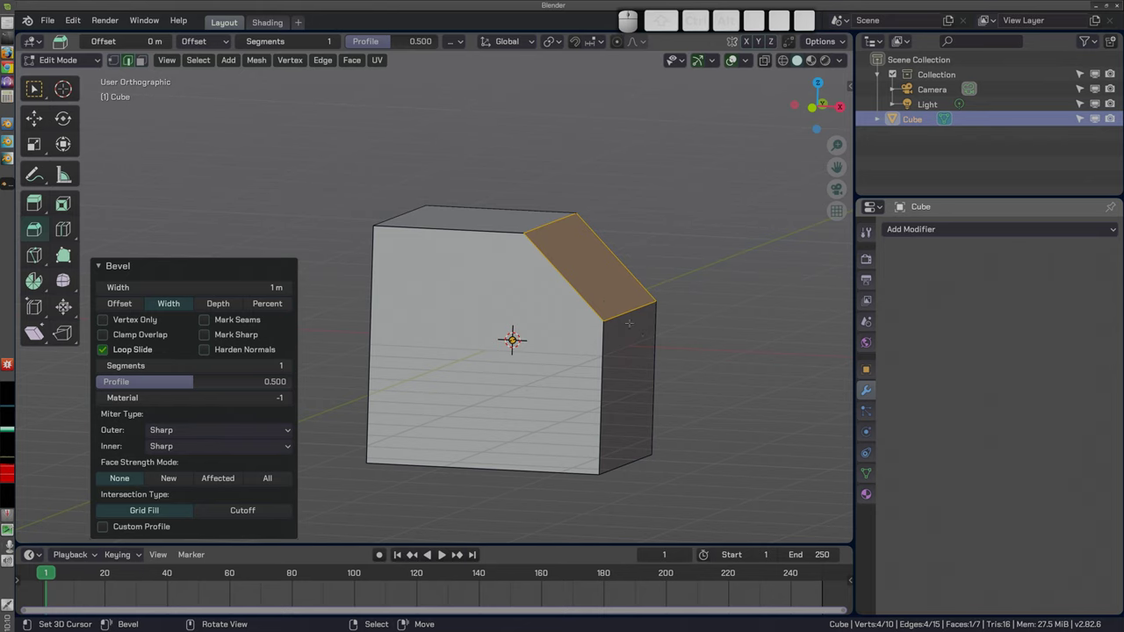
pyautogui.press('1')
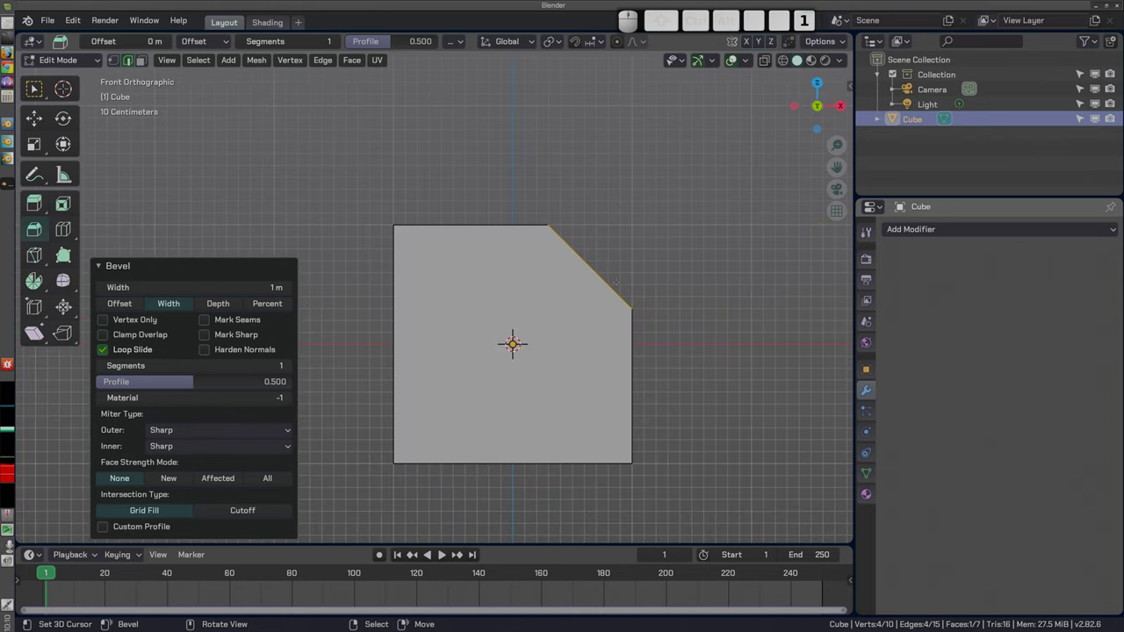
pyautogui.click(226, 310)
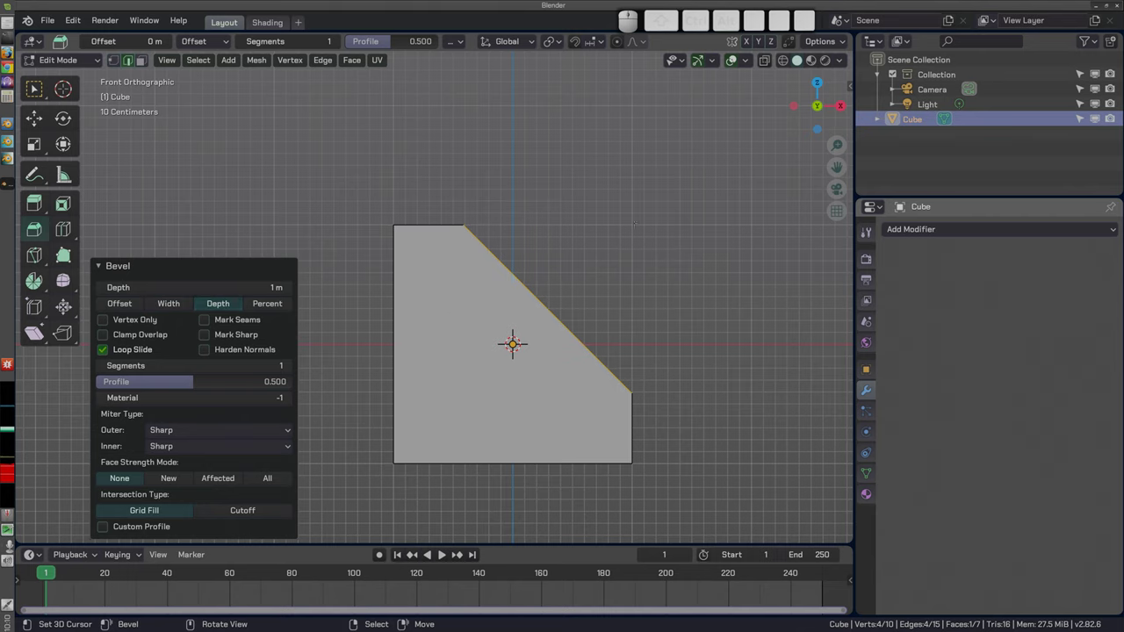